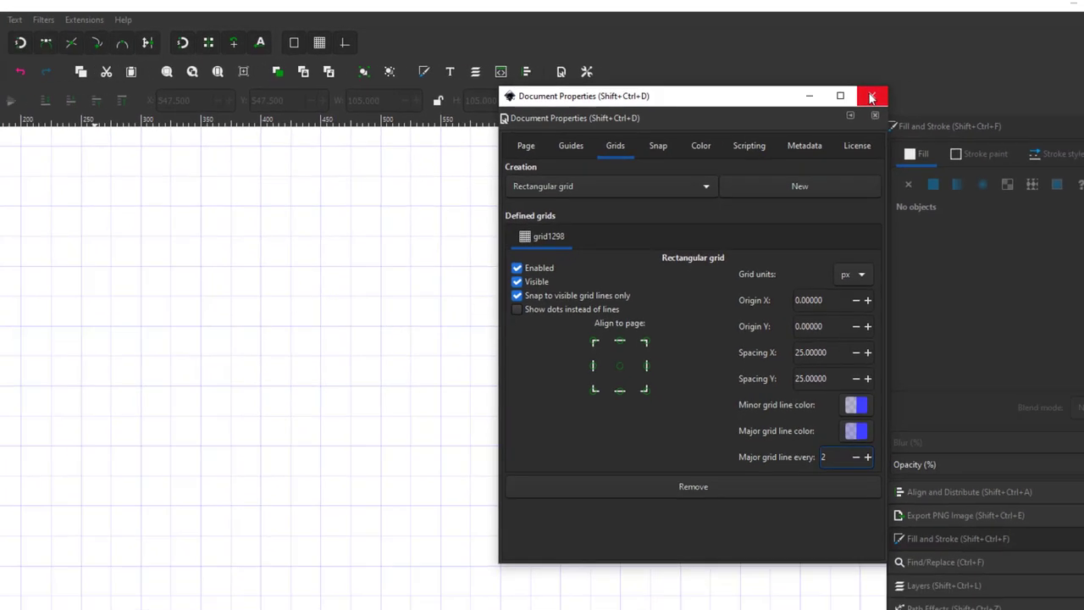
Step: Scroll the blank canvas to view the new 25 px rectangular grid
scroll("up", 3)
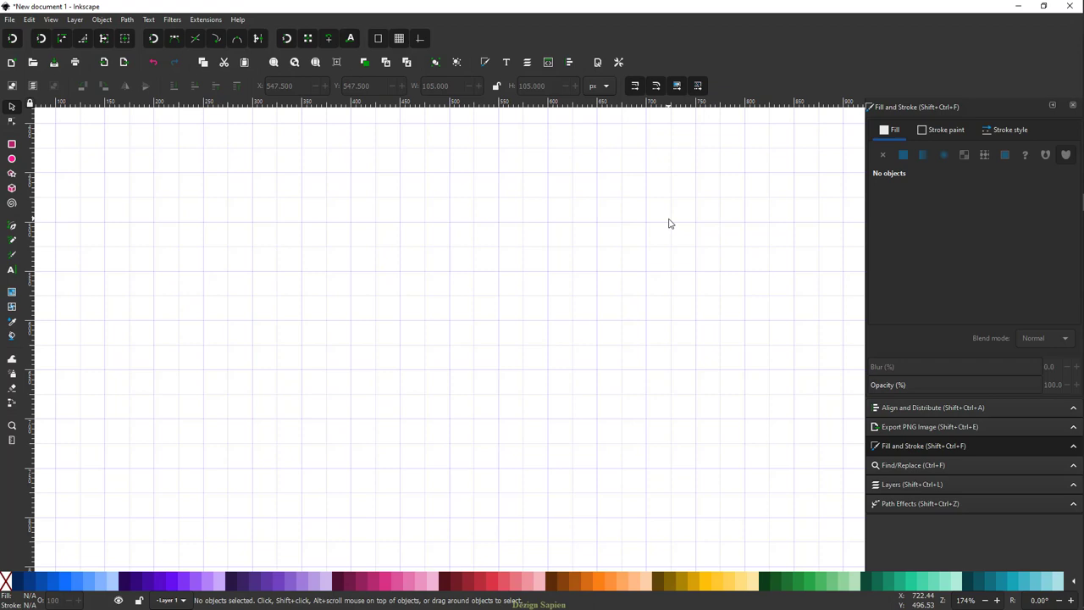
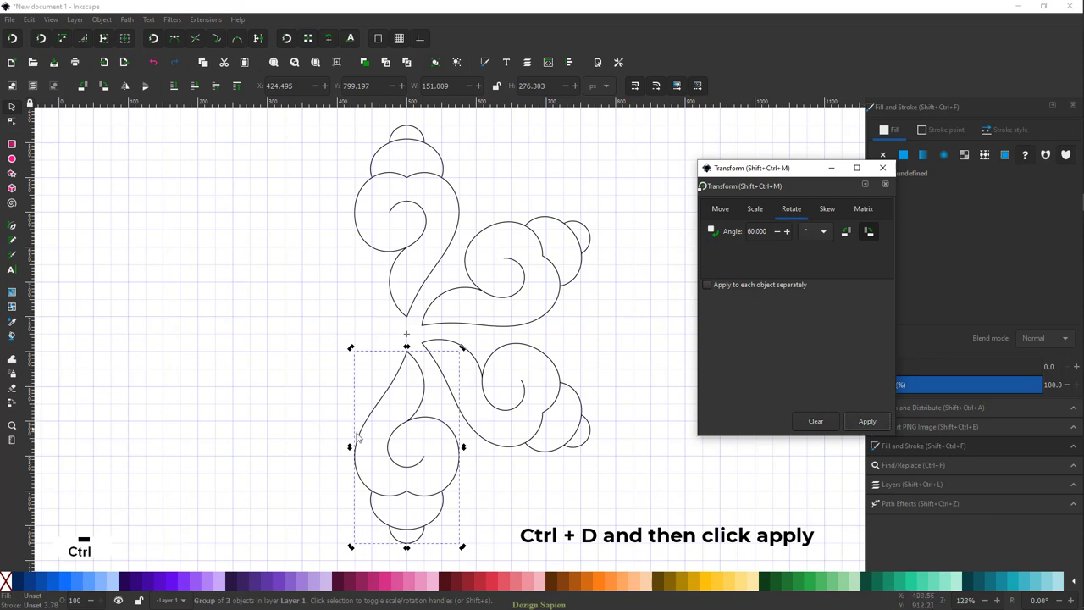
Step: Duplicate and rotate the conch arm by 60° twice more to complete all six arms
key("ctrl+d")
left_click(861, 426)
key("ctrl+d")
left_click(860, 427)
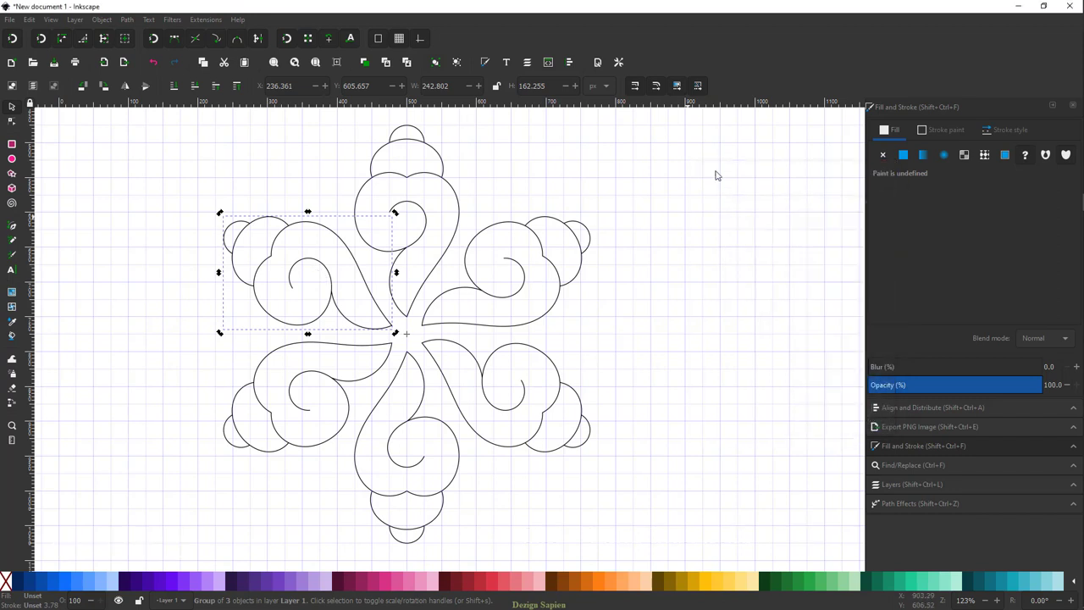
Step: Select all arms of the ornament so the 18 paths can be styled together
key("ctrl+v")
scroll("down", 3)
scroll("up", 3)
Step: Set the stroke width of all selected ornament paths to 6 px
key("shift+v")
scroll("down", 3)
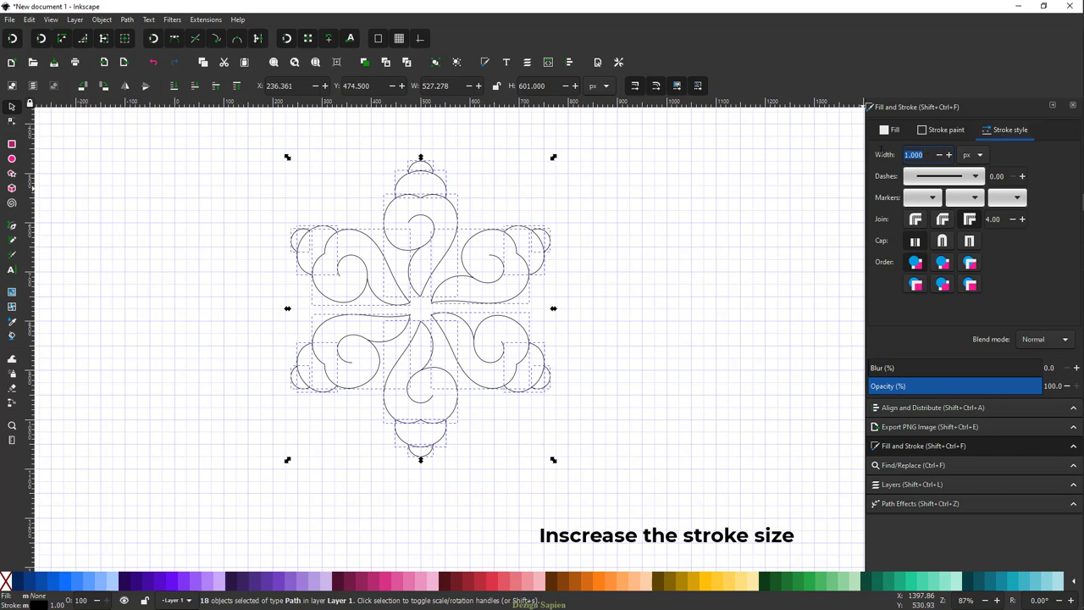
key("6")
key("Tab")
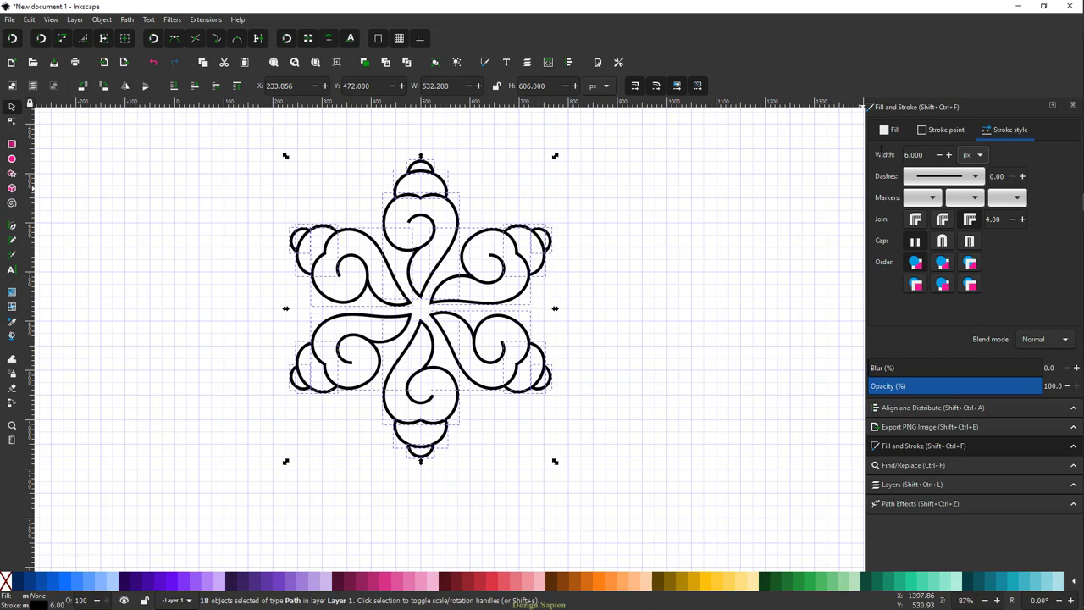
scroll("up", 3)
Step: Deselect the ornament paths and scroll to review the thick outlines
key("ctrl+v")
scroll("down", 3)
scroll("down", 3)
Step: Scroll around the white-outlined ornament on the dark canvas to zoom in on it
key("ctrl+v")
scroll("up", 3)
scroll("down", 3)
scroll("up", 3)
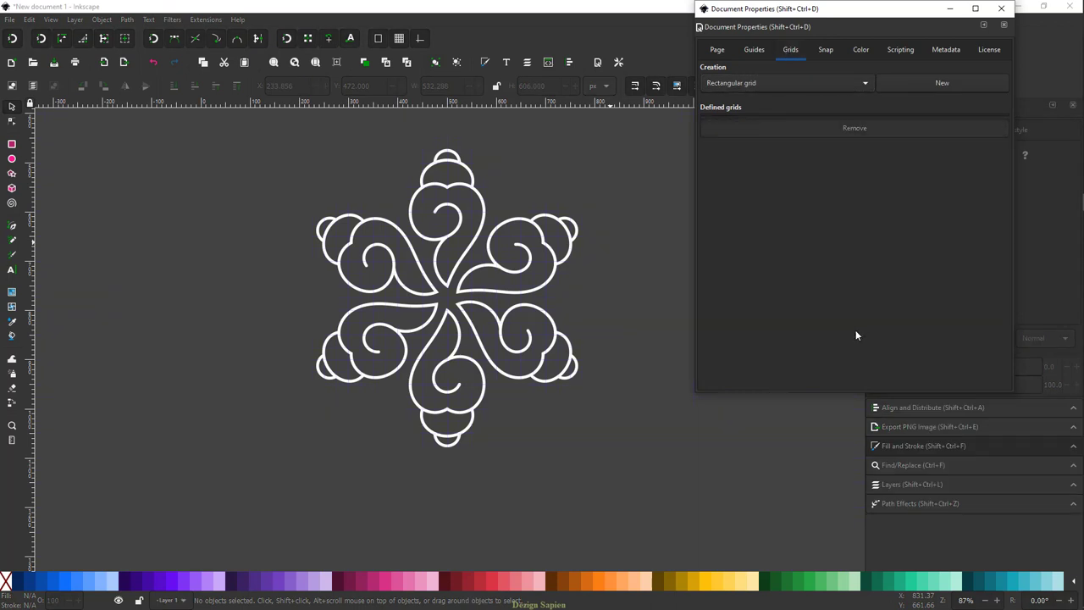
scroll("up", 3)
Step: Scroll around the ornament while the remaining arms are filled teal, purple, blue and orange
scroll("up", 3)
scroll("up", 3)
scroll("down", 3)
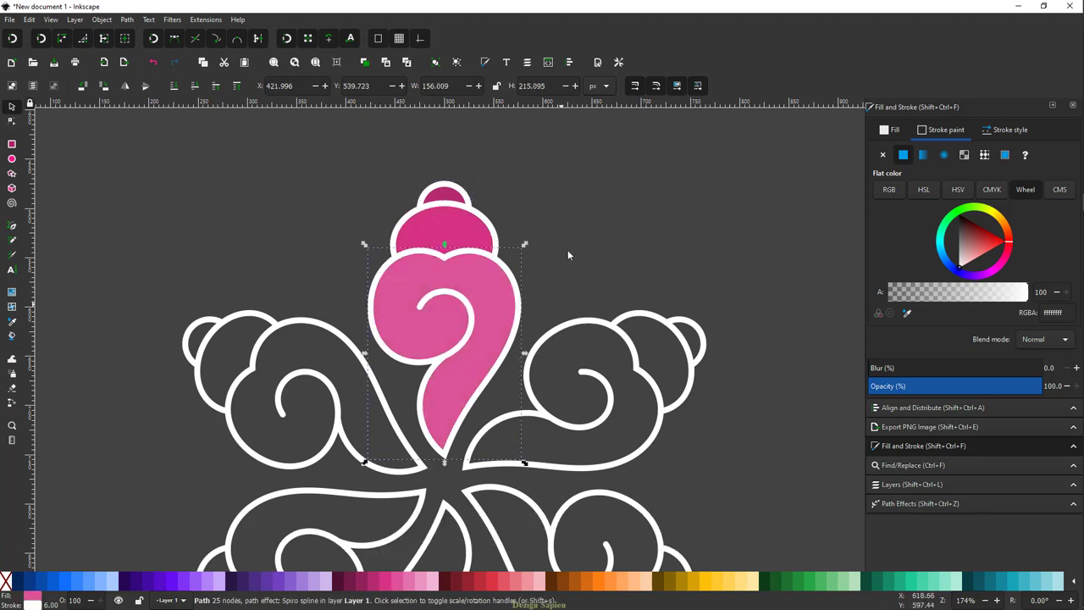
scroll("down", 3)
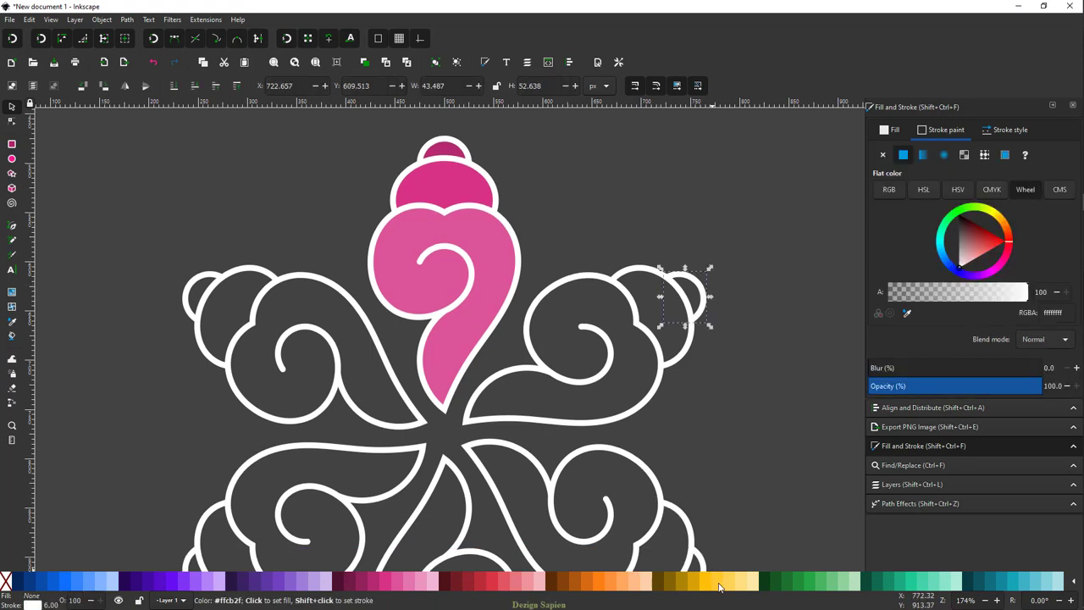
scroll("down", 3)
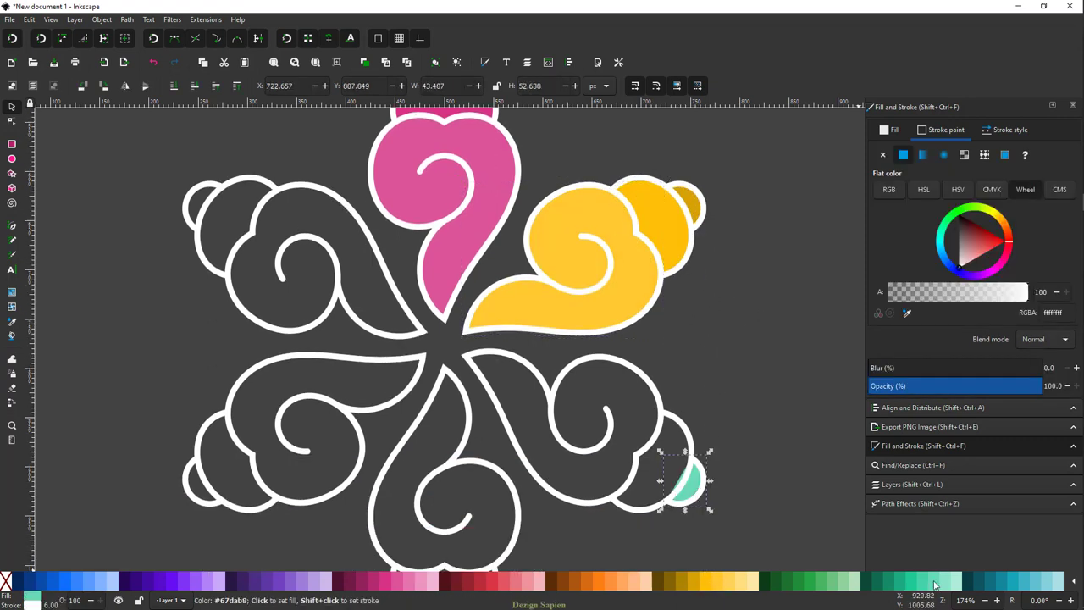
scroll("down", 3)
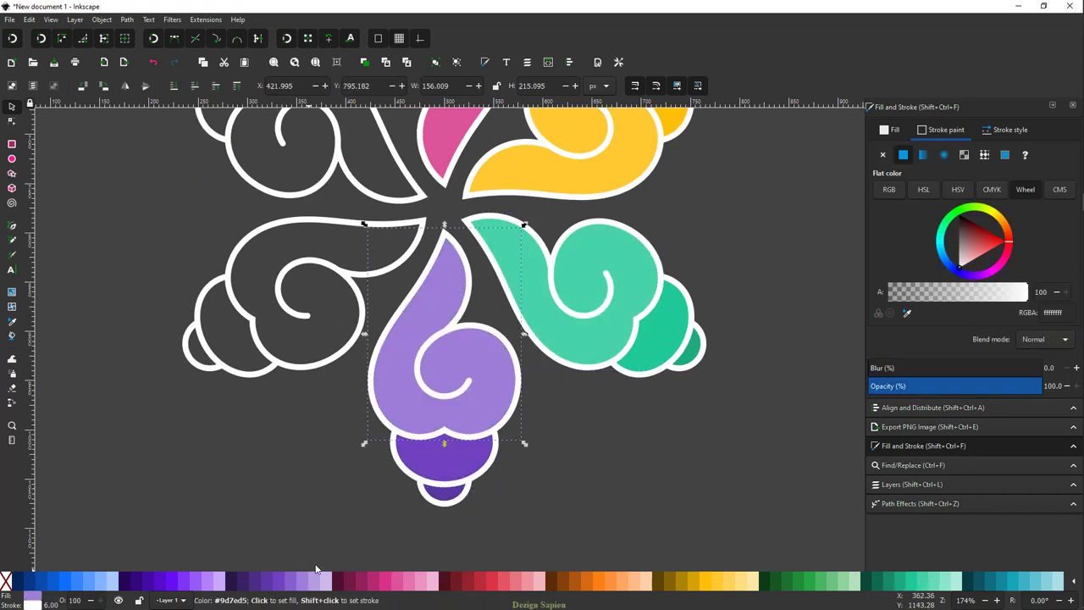
scroll("up", 3)
scroll("up", 3)
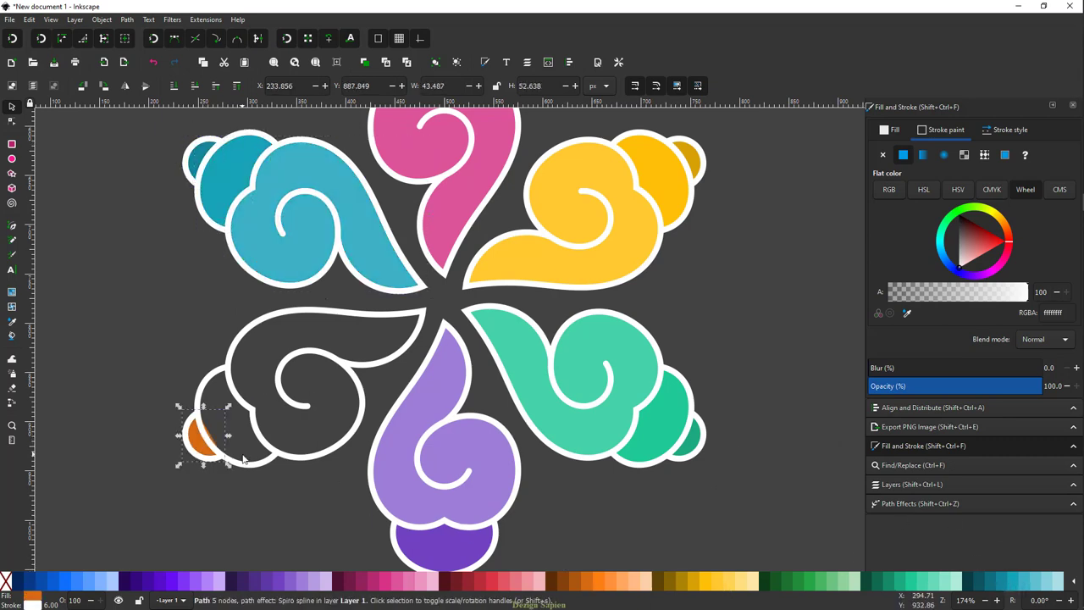
scroll("down", 3)
scroll("up", 3)
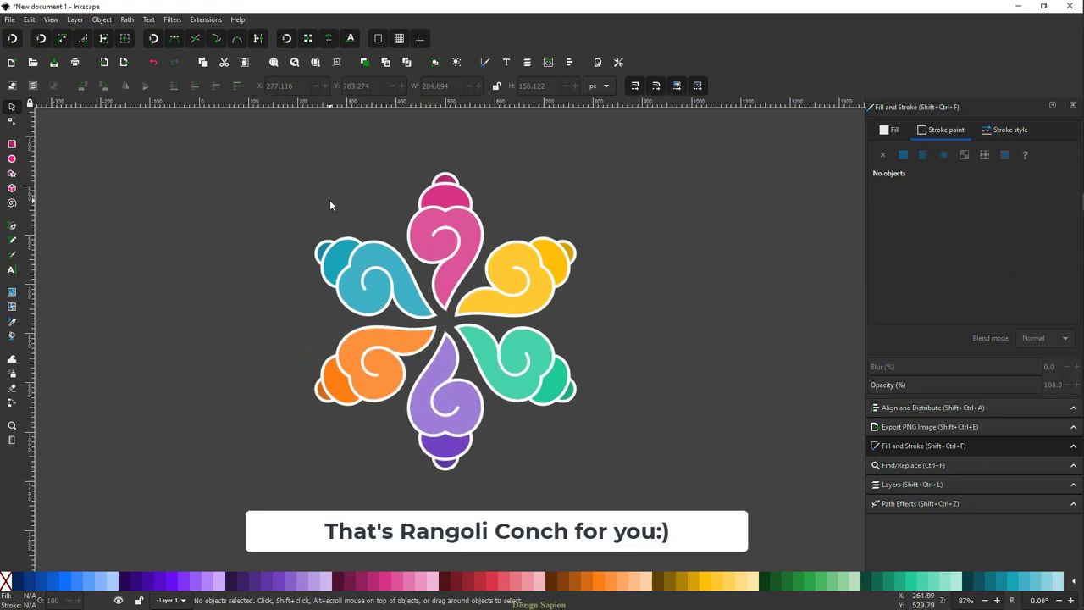
scroll("down", 3)
scroll("up", 3)
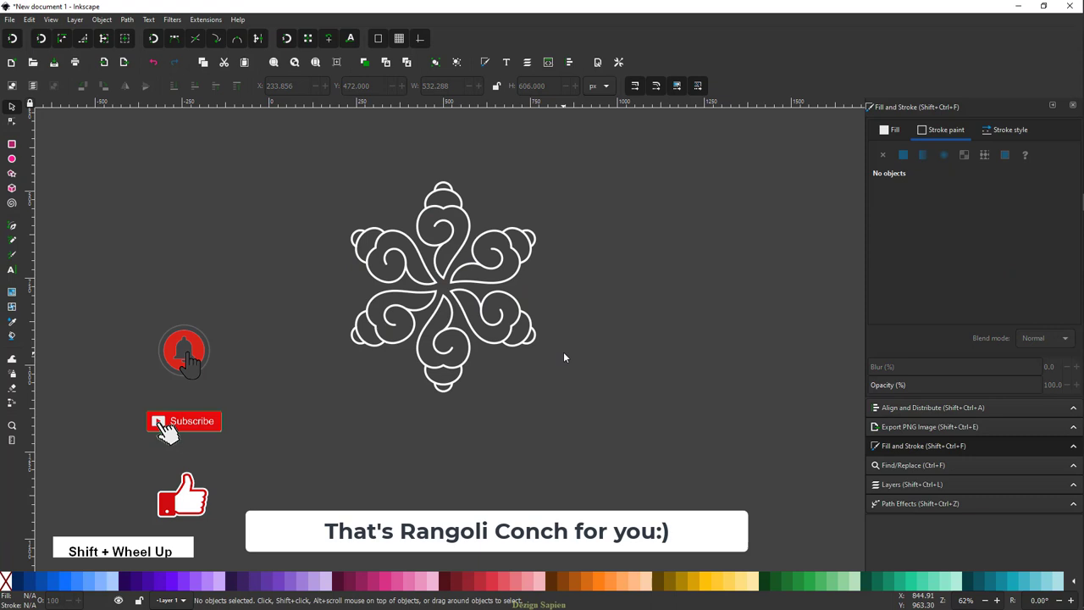
key("ctrl+z")
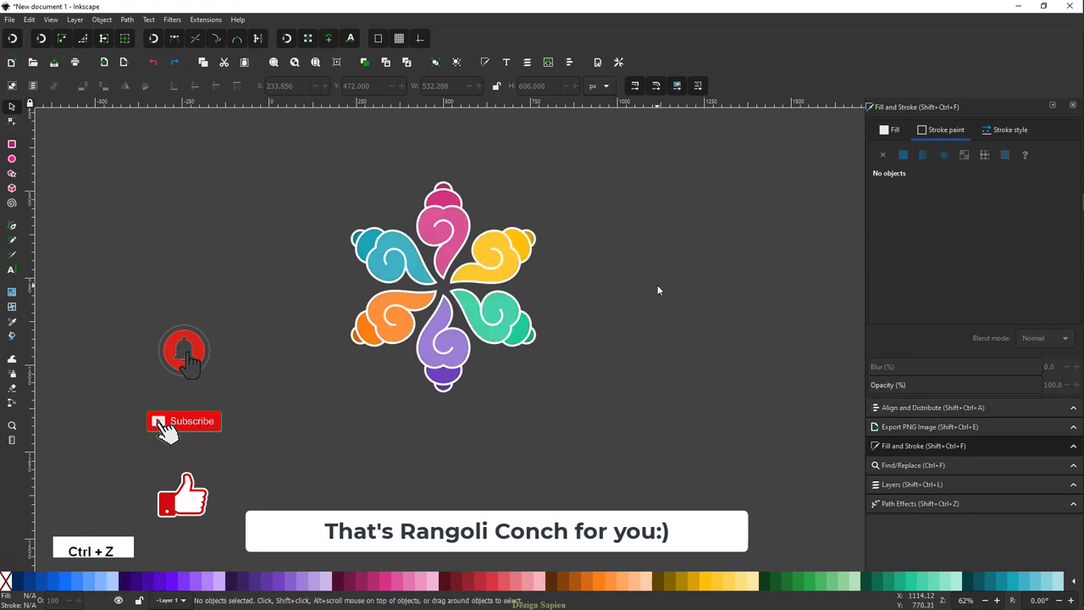
key("ctrl+z")
scroll("down", 3)
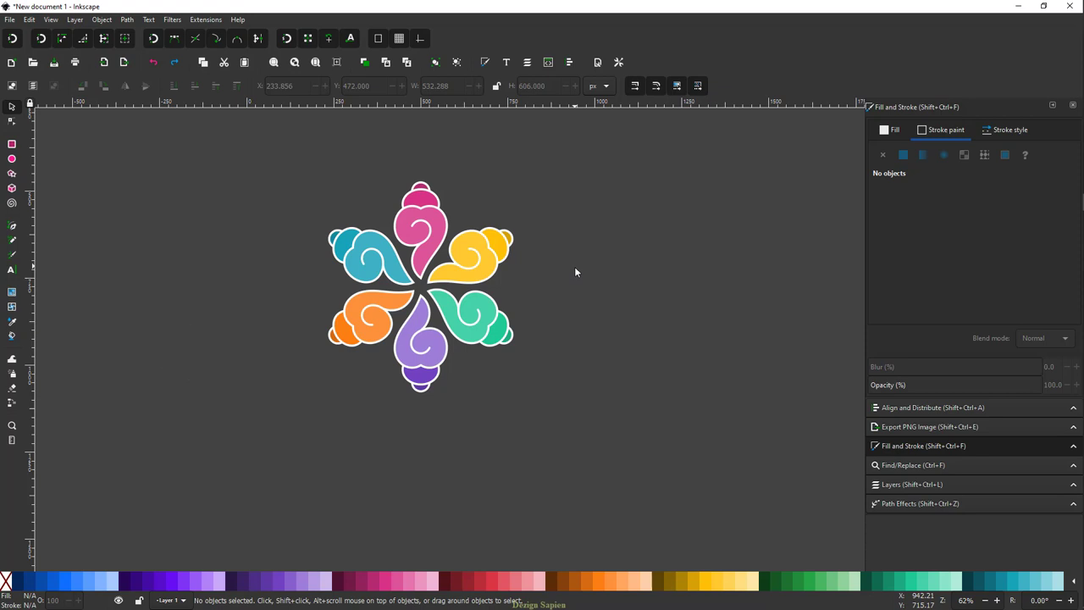
middle_click(582, 272)
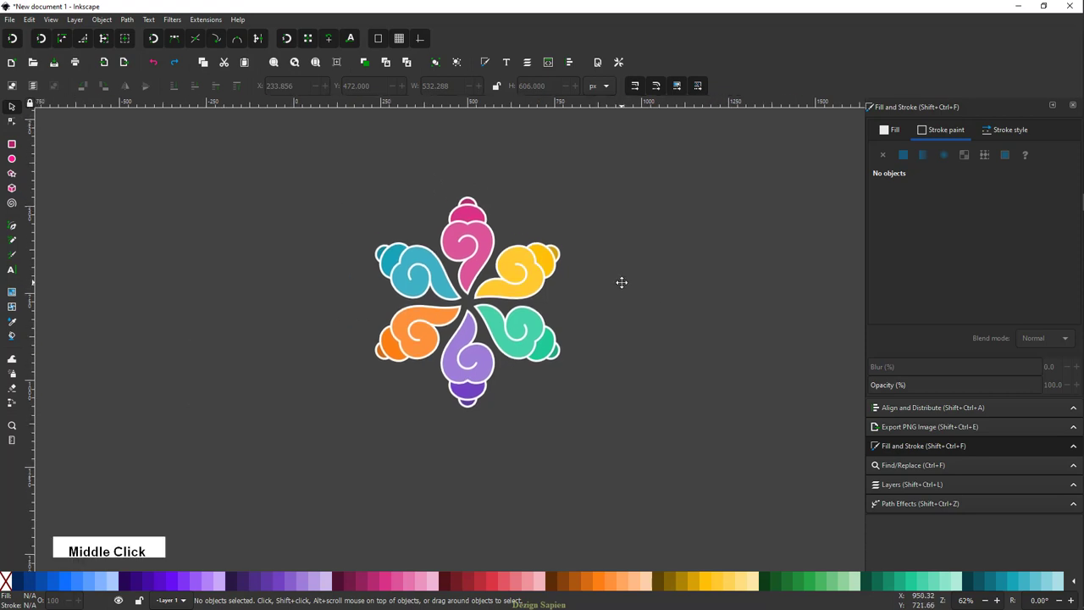